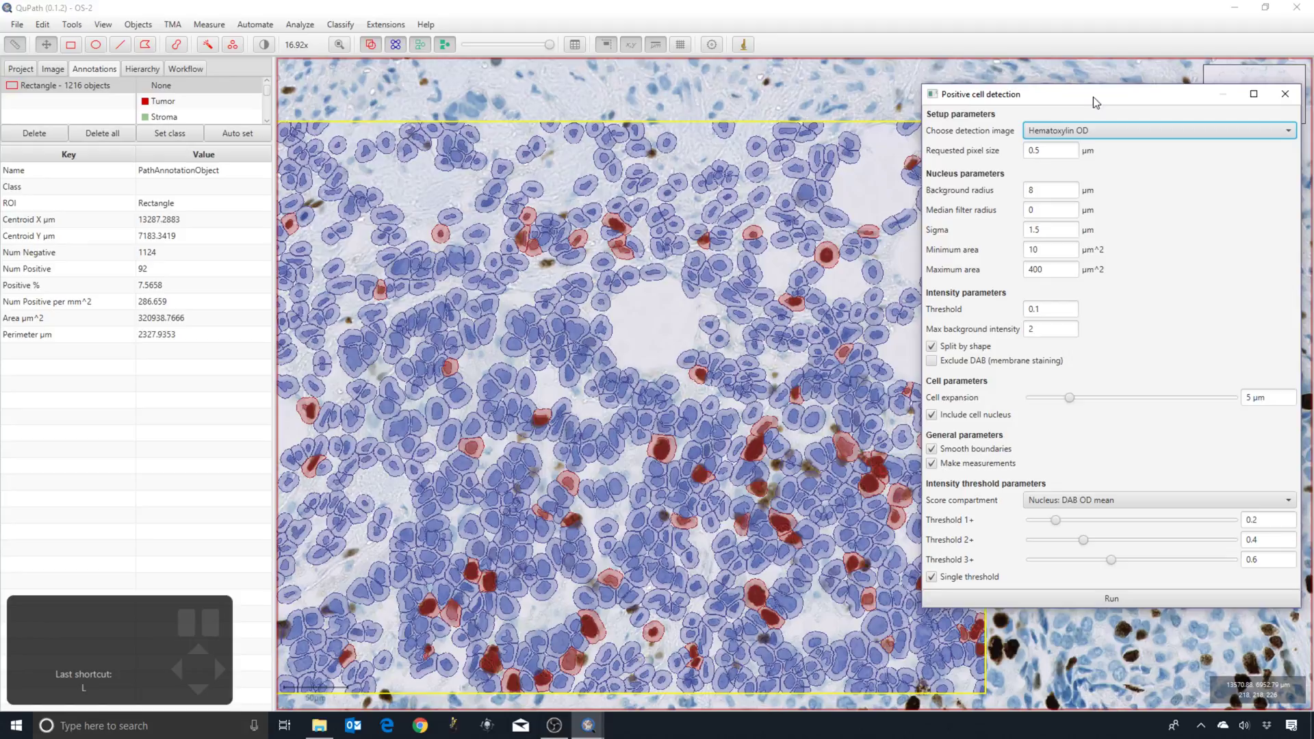
Step: Zoom around the detected cells, toggling detection outlines to judge how well nuclei are captured
{"action": "scroll", "scroll_direction": "up", "scroll_amount": 3}
{"action": "left_click", "coordinate": [752, 368]}
{"action": "scroll", "scroll_direction": "up", "scroll_amount": 3}
{"action": "left_click", "coordinate": [751, 369]}
{"action": "scroll", "scroll_direction": "up", "scroll_amount": 3}
{"action": "key", "text": "h"}
{"action": "key", "text": "h"}
{"action": "scroll", "scroll_direction": "down", "scroll_amount": 3}
{"action": "scroll", "scroll_direction": "down", "scroll_amount": 3}
{"action": "left_click", "coordinate": [705, 382]}
{"action": "scroll", "scroll_direction": "down", "scroll_amount": 3}
{"action": "key", "text": "h"}
{"action": "scroll", "scroll_direction": "down", "scroll_amount": 3}
{"action": "key", "text": "h"}
{"action": "scroll", "scroll_direction": "down", "scroll_amount": 3}
{"action": "scroll", "scroll_direction": "down", "scroll_amount": 3}
{"action": "left_click", "coordinate": [734, 359]}
{"action": "scroll", "scroll_direction": "down", "scroll_amount": 3}
{"action": "left_click_drag", "start_coordinate": [748, 416], "coordinate": [588, 392]}
{"action": "key", "text": "h"}
{"action": "scroll", "scroll_direction": "down", "scroll_amount": 3}
{"action": "key", "text": "h"}
{"action": "key", "text": "h"}
{"action": "scroll", "scroll_direction": "down", "scroll_amount": 3}
{"action": "key", "text": "h"}
{"action": "key", "text": "h"}
{"action": "scroll", "scroll_direction": "down", "scroll_amount": 3}
{"action": "key", "text": "h"}
{"action": "scroll", "scroll_direction": "down", "scroll_amount": 3}
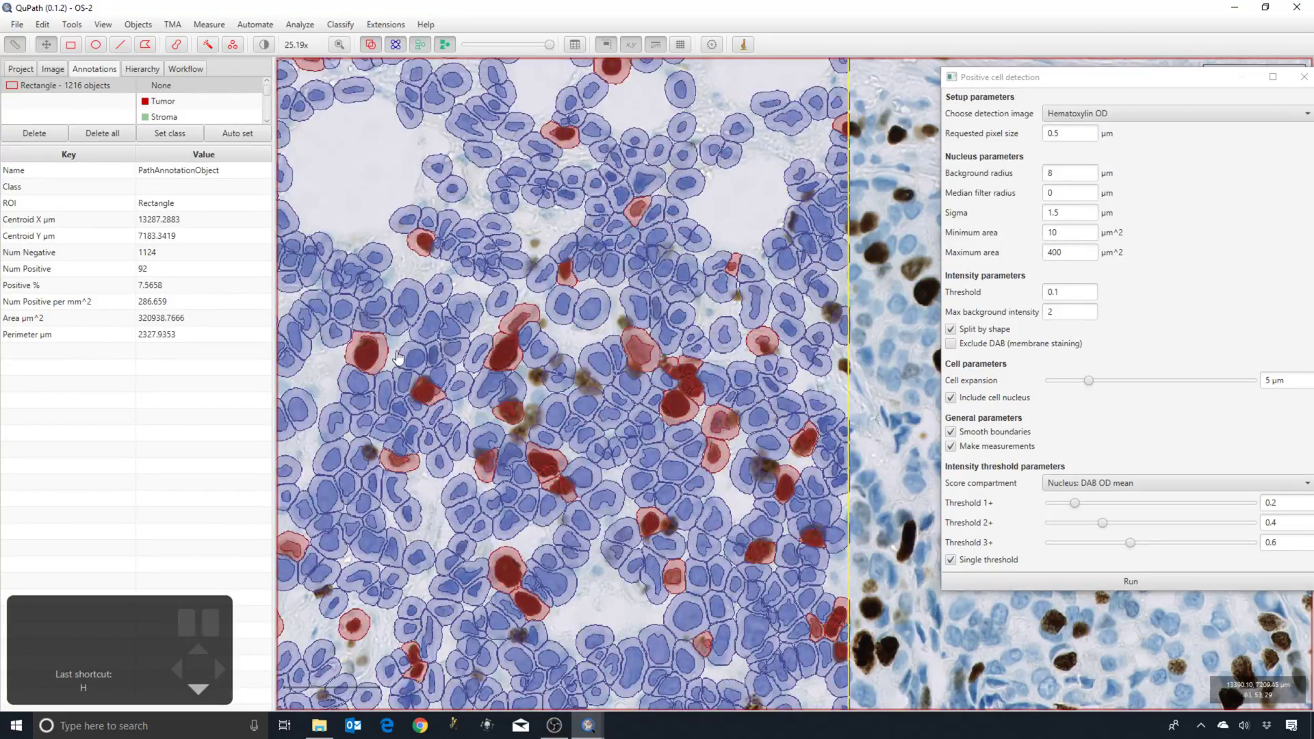
Step: Inspect further cells across the annotated region, switching the Hematoxylin OD detections on and off
{"action": "left_click_drag", "start_coordinate": [525, 336], "coordinate": [630, 305]}
{"action": "scroll", "scroll_direction": "up", "scroll_amount": 3}
{"action": "scroll", "scroll_direction": "up", "scroll_amount": 3}
{"action": "scroll", "scroll_direction": "up", "scroll_amount": 3}
{"action": "key", "text": "h"}
{"action": "key", "text": "h"}
{"action": "scroll", "scroll_direction": "up", "scroll_amount": 3}
{"action": "key", "text": "h"}
{"action": "scroll", "scroll_direction": "up", "scroll_amount": 3}
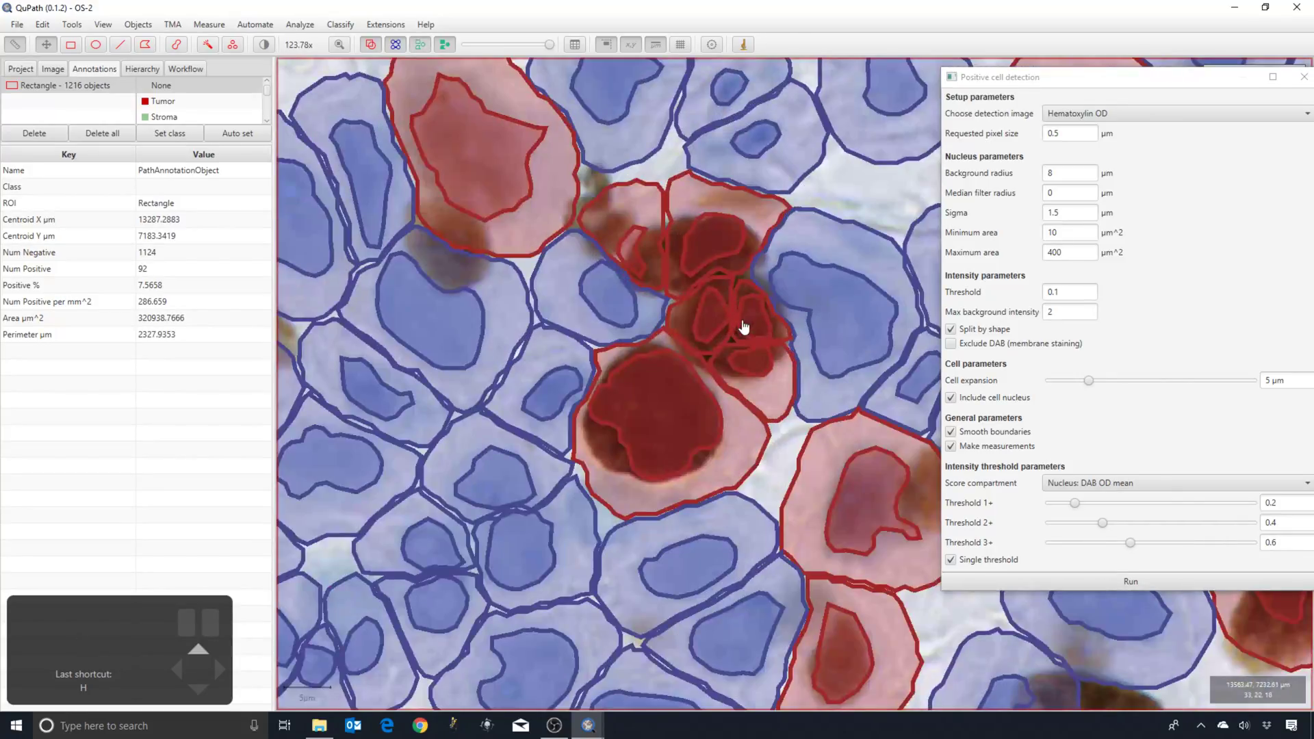
{"action": "key", "text": "h"}
{"action": "key", "text": "h"}
{"action": "scroll", "scroll_direction": "up", "scroll_amount": 3}
{"action": "scroll", "scroll_direction": "down", "scroll_amount": 3}
{"action": "left_click_drag", "start_coordinate": [587, 440], "coordinate": [648, 474]}
{"action": "left_click_drag", "start_coordinate": [543, 381], "coordinate": [564, 378]}
{"action": "scroll", "scroll_direction": "down", "scroll_amount": 3}
{"action": "key", "text": "h"}
{"action": "key", "text": "h"}
{"action": "scroll", "scroll_direction": "down", "scroll_amount": 3}
{"action": "key", "text": "h"}
{"action": "scroll", "scroll_direction": "down", "scroll_amount": 3}
{"action": "key", "text": "h"}
{"action": "scroll", "scroll_direction": "down", "scroll_amount": 3}
Step: Keep Hematoxylin OD as the detection image and bring up the Brightness & contrast window
{"action": "left_click_drag", "start_coordinate": [714, 283], "coordinate": [567, 318]}
{"action": "scroll", "scroll_direction": "down", "scroll_amount": 3}
{"action": "scroll", "scroll_direction": "down", "scroll_amount": 3}
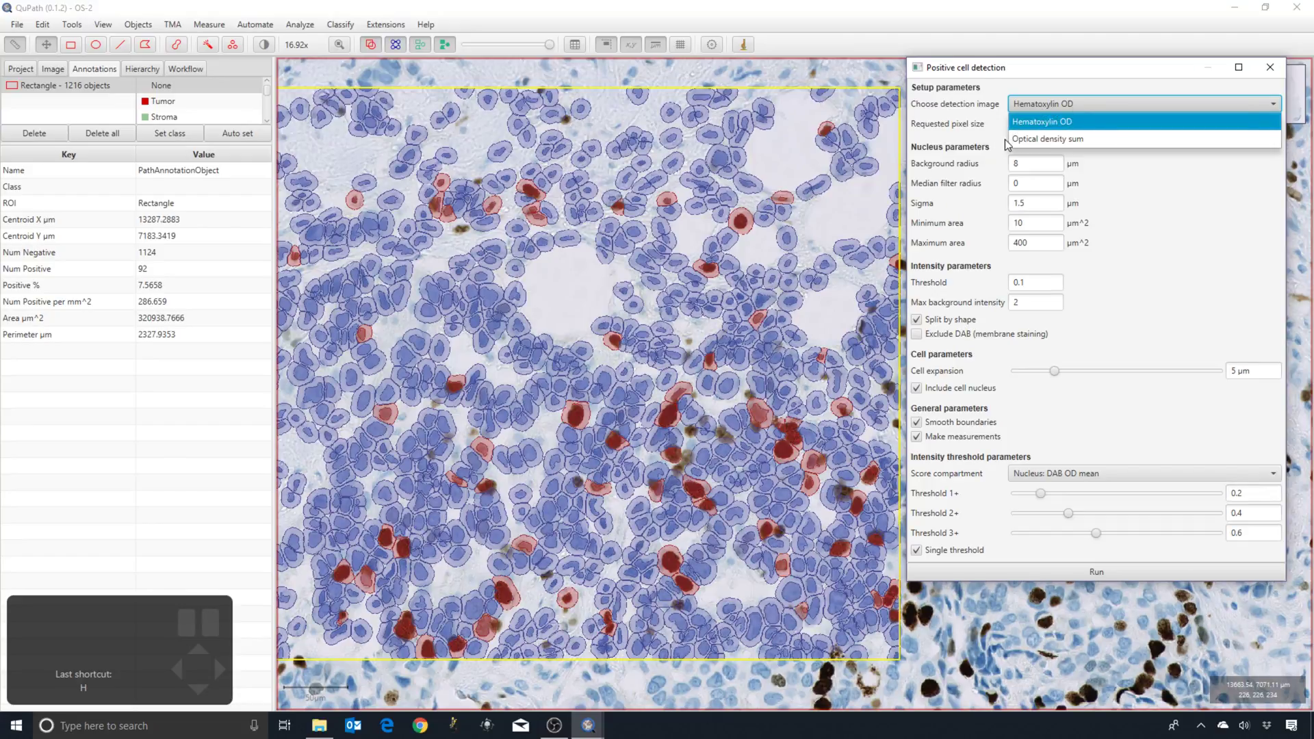
{"action": "left_click", "coordinate": [624, 284]}
{"action": "left_click", "coordinate": [264, 44]}
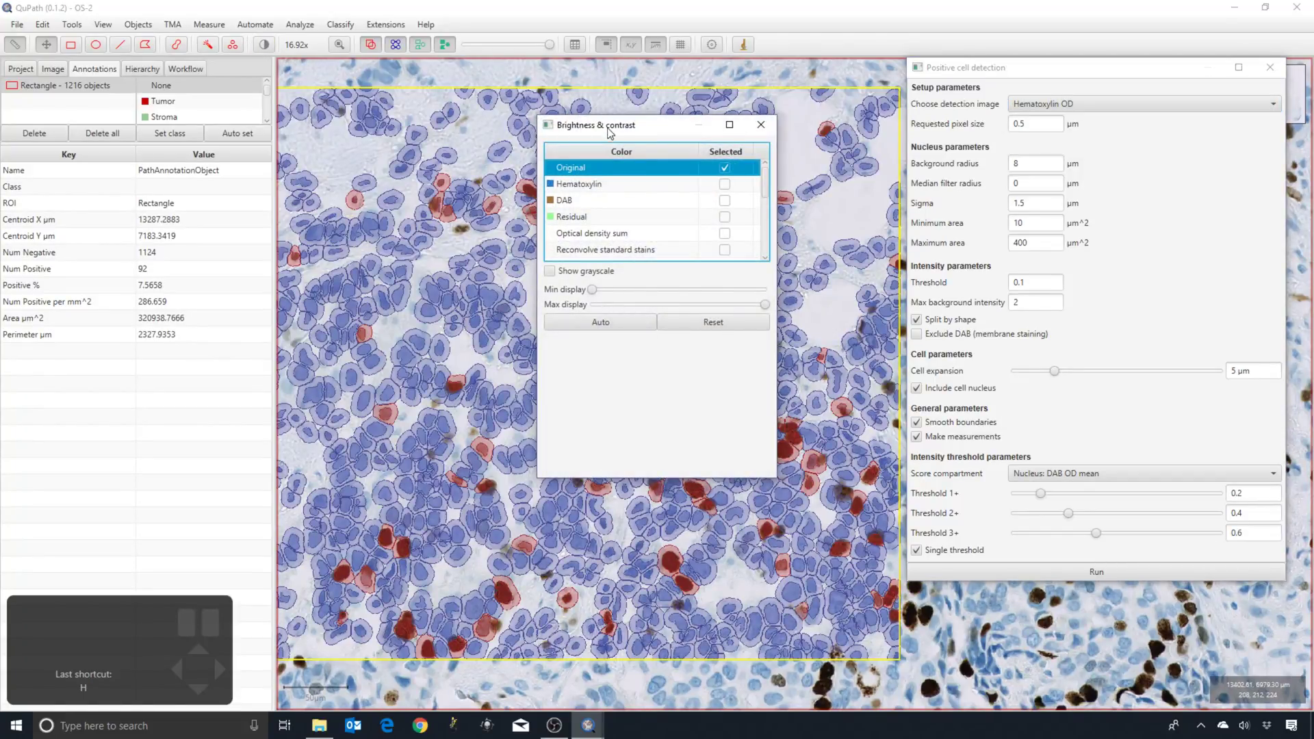
Step: Display only the Hematoxylin channel with detections hidden and pan across the nuclei
{"action": "left_click", "coordinate": [569, 281]}
{"action": "key", "text": "h"}
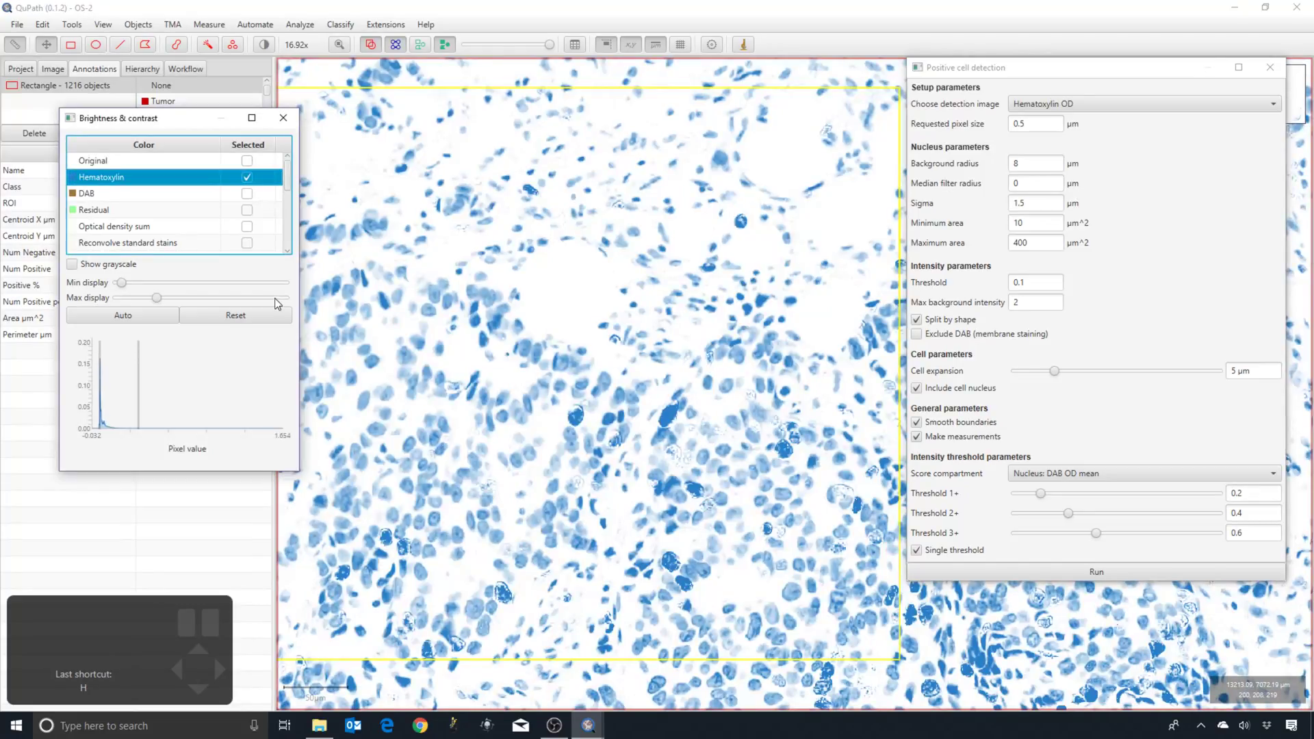
{"action": "left_click_drag", "start_coordinate": [454, 312], "coordinate": [422, 276]}
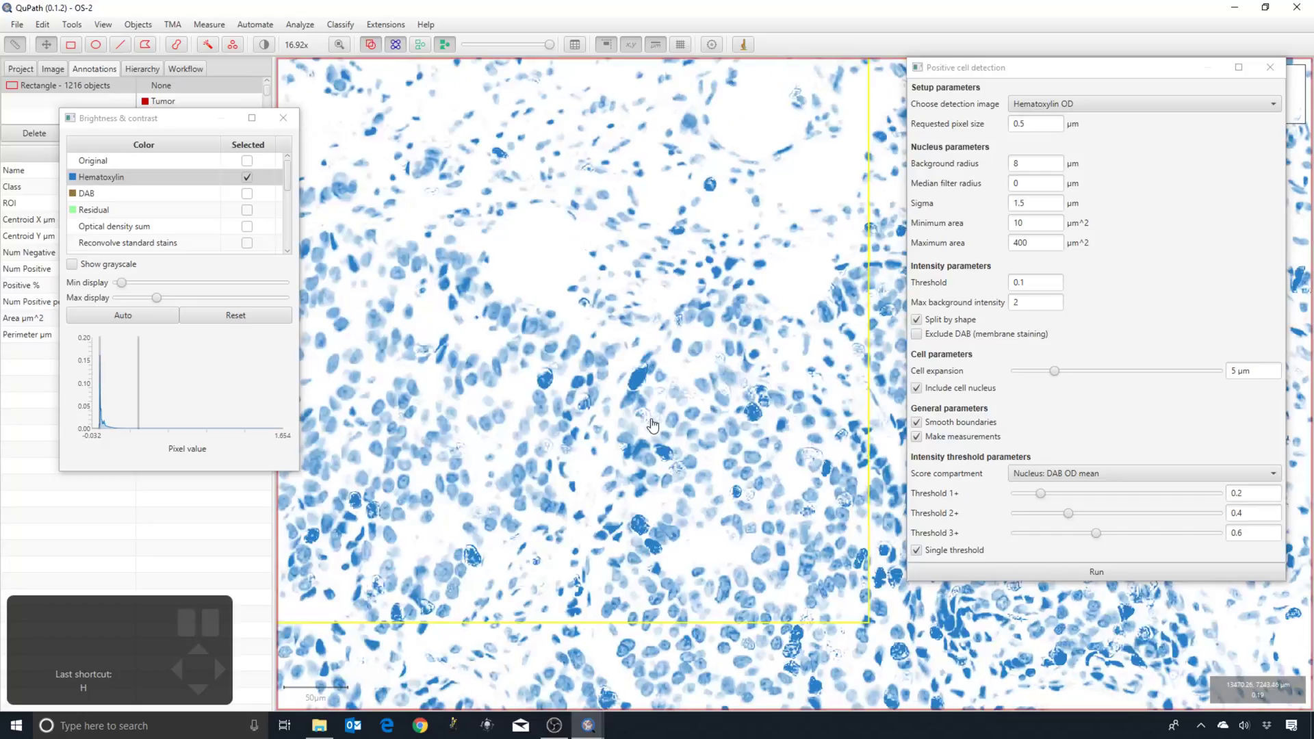
{"action": "scroll", "scroll_direction": "up", "scroll_amount": 3}
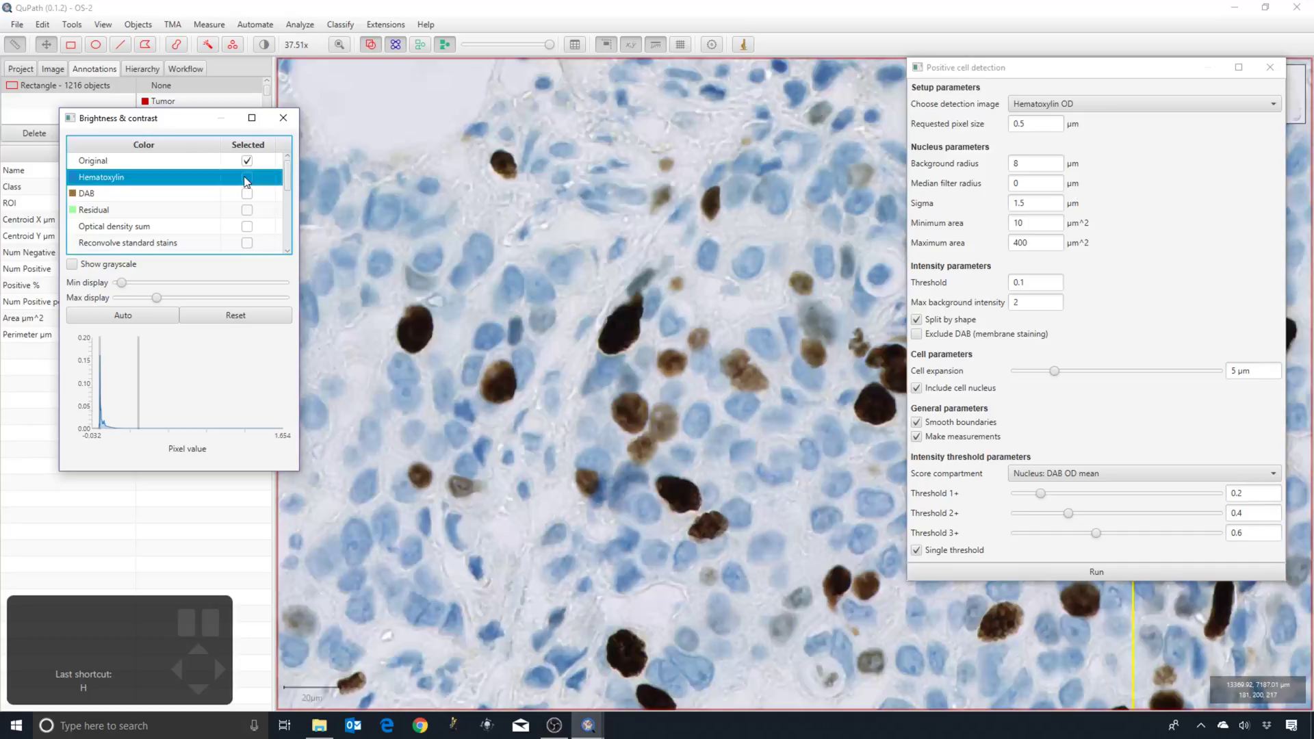
{"action": "left_click_drag", "start_coordinate": [624, 395], "coordinate": [385, 243]}
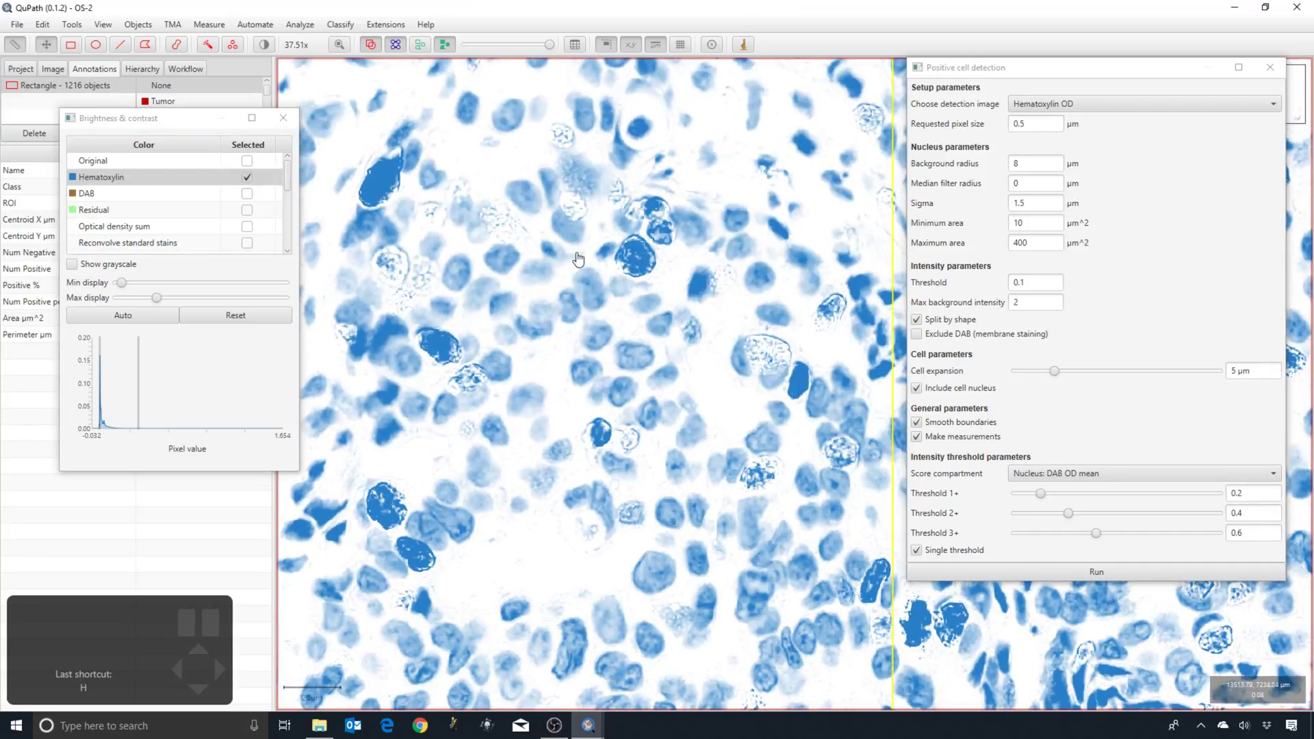
{"action": "left_click_drag", "start_coordinate": [541, 281], "coordinate": [594, 275]}
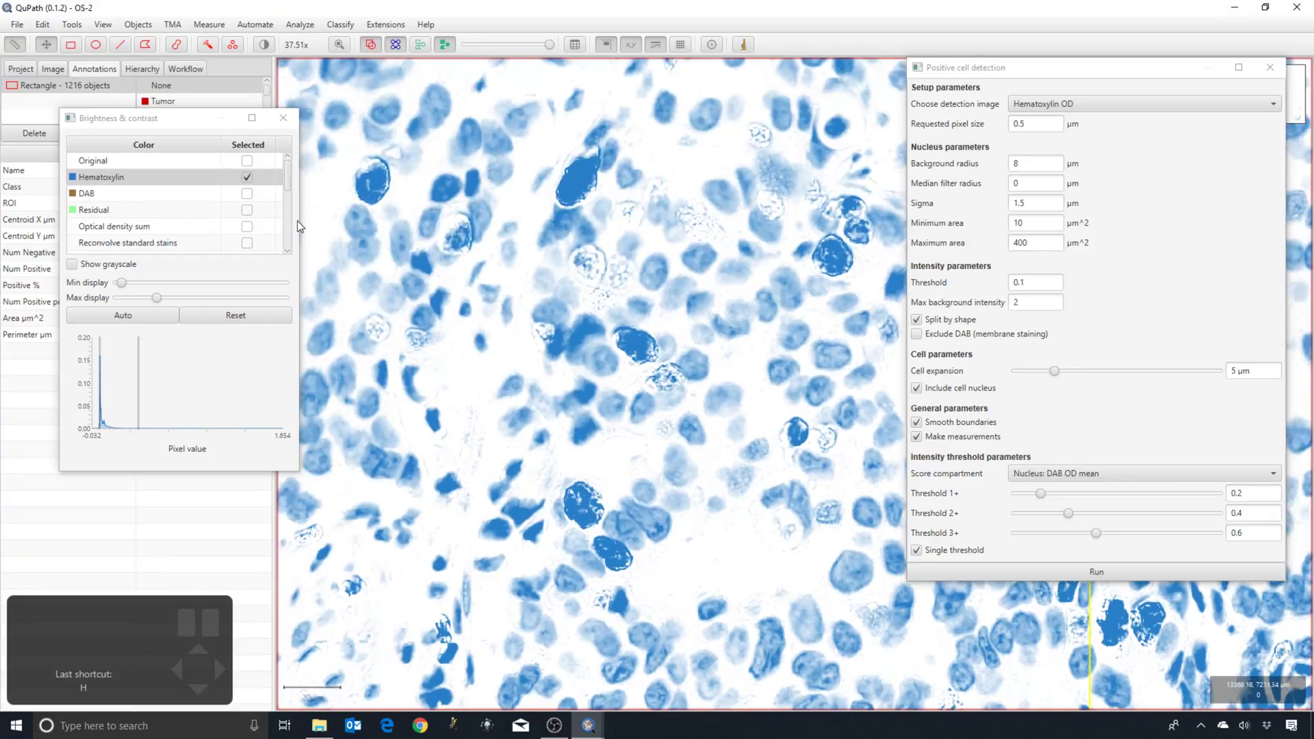
Step: Zoom into the nuclei in the Hematoxylin channel, toggling detection outlines to compare their fit
{"action": "left_click", "coordinate": [505, 221]}
{"action": "left_click", "coordinate": [421, 51]}
{"action": "left_click_drag", "start_coordinate": [595, 271], "coordinate": [499, 332]}
{"action": "left_click", "coordinate": [419, 221]}
{"action": "key", "text": "h"}
{"action": "scroll", "scroll_direction": "up", "scroll_amount": 3}
{"action": "key", "text": "h"}
{"action": "scroll", "scroll_direction": "up", "scroll_amount": 3}
{"action": "key", "text": "h"}
{"action": "scroll", "scroll_direction": "up", "scroll_amount": 3}
{"action": "key", "text": "h"}
{"action": "scroll", "scroll_direction": "up", "scroll_amount": 3}
{"action": "key", "text": "h"}
{"action": "scroll", "scroll_direction": "up", "scroll_amount": 3}
{"action": "key", "text": "h"}
{"action": "key", "text": "h"}
{"action": "scroll", "scroll_direction": "up", "scroll_amount": 3}
{"action": "key", "text": "h"}
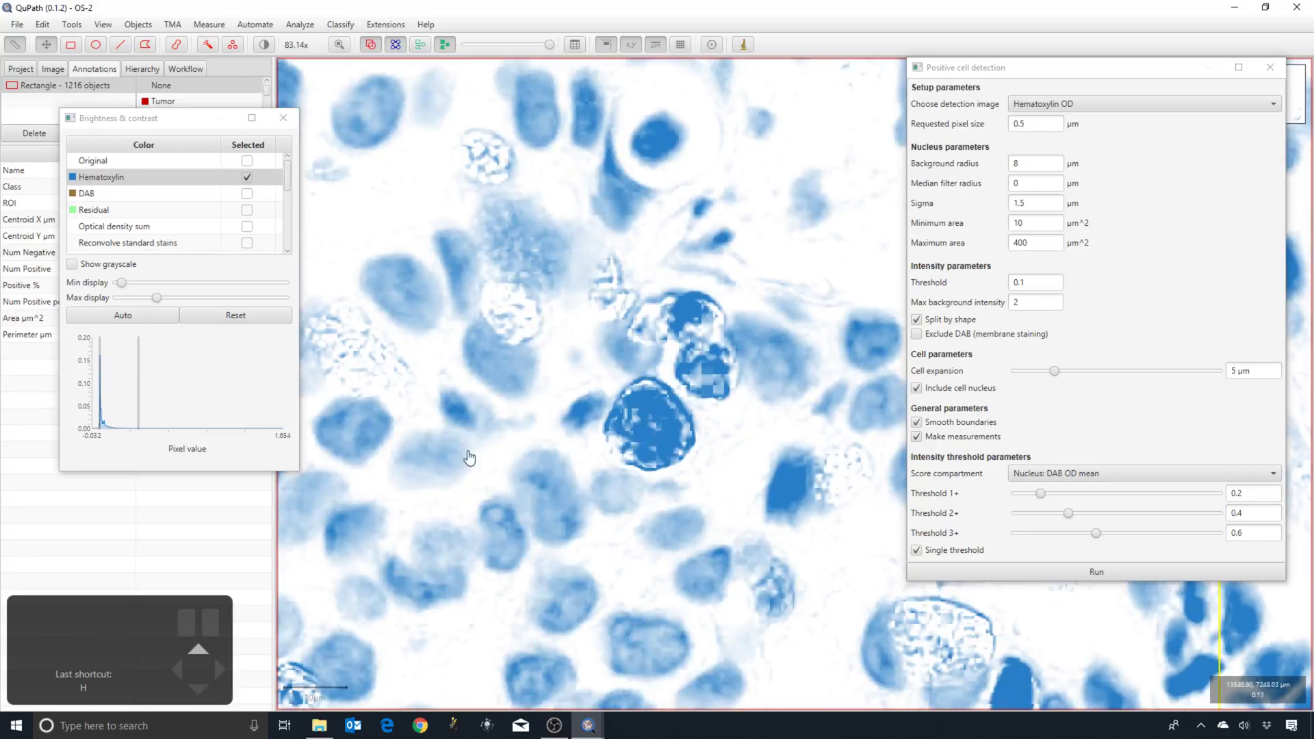
Step: Restore the detection outlines and zoom back out over the tissue
{"action": "key", "text": "h"}
{"action": "scroll", "scroll_direction": "down", "scroll_amount": 3}
{"action": "left_click_drag", "start_coordinate": [467, 264], "coordinate": [566, 248]}
{"action": "scroll", "scroll_direction": "down", "scroll_amount": 3}
{"action": "scroll", "scroll_direction": "down", "scroll_amount": 3}
Step: Switch the display to the Optical density sum channel with detection outlines hidden
{"action": "left_click", "coordinate": [475, 259]}
{"action": "scroll", "scroll_direction": "down", "scroll_amount": 3}
{"action": "key", "text": "h"}
{"action": "key", "text": "h"}
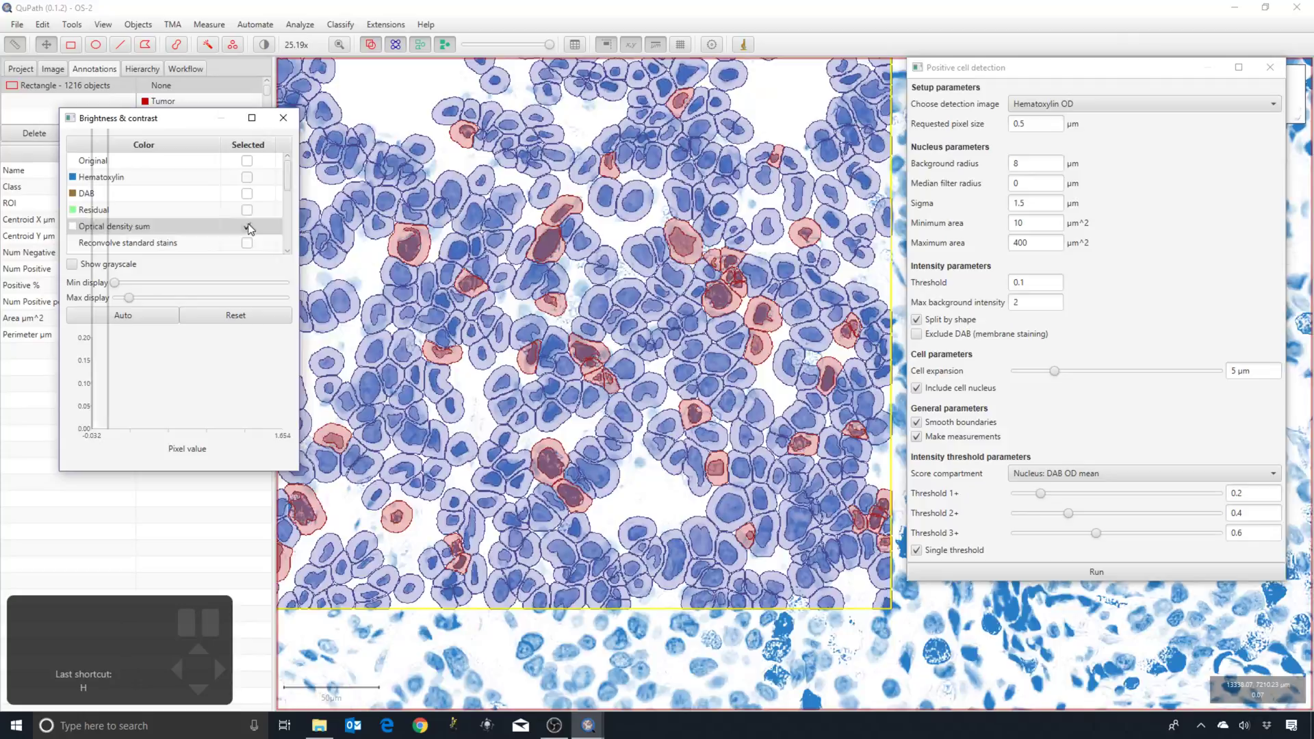
{"action": "left_click", "coordinate": [464, 315]}
{"action": "key", "text": "h"}
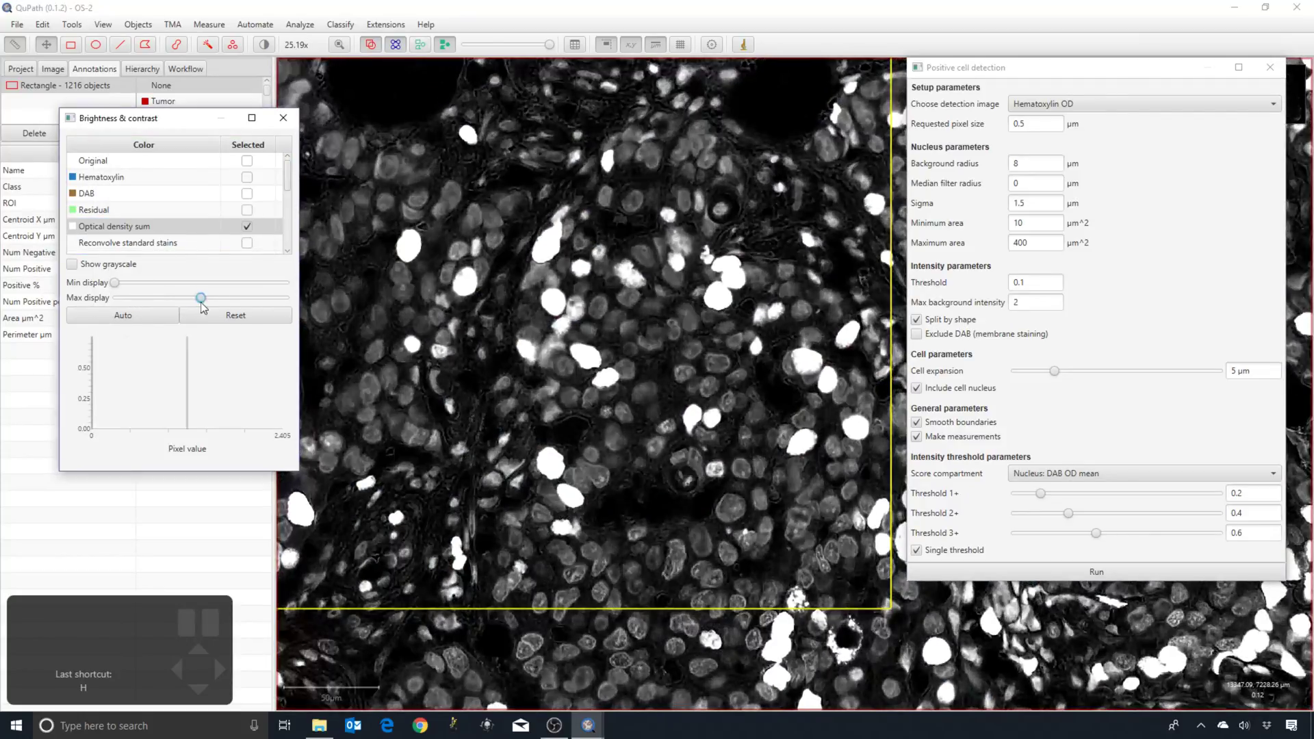
Step: Lower the Max display so nuclei appear bright on dark, then return to the Original colour image
{"action": "left_click", "coordinate": [485, 326]}
{"action": "key", "text": "h"}
{"action": "key", "text": "h"}
{"action": "left_click_drag", "start_coordinate": [371, 311], "coordinate": [520, 320]}
{"action": "key", "text": "h"}
{"action": "key", "text": "h"}
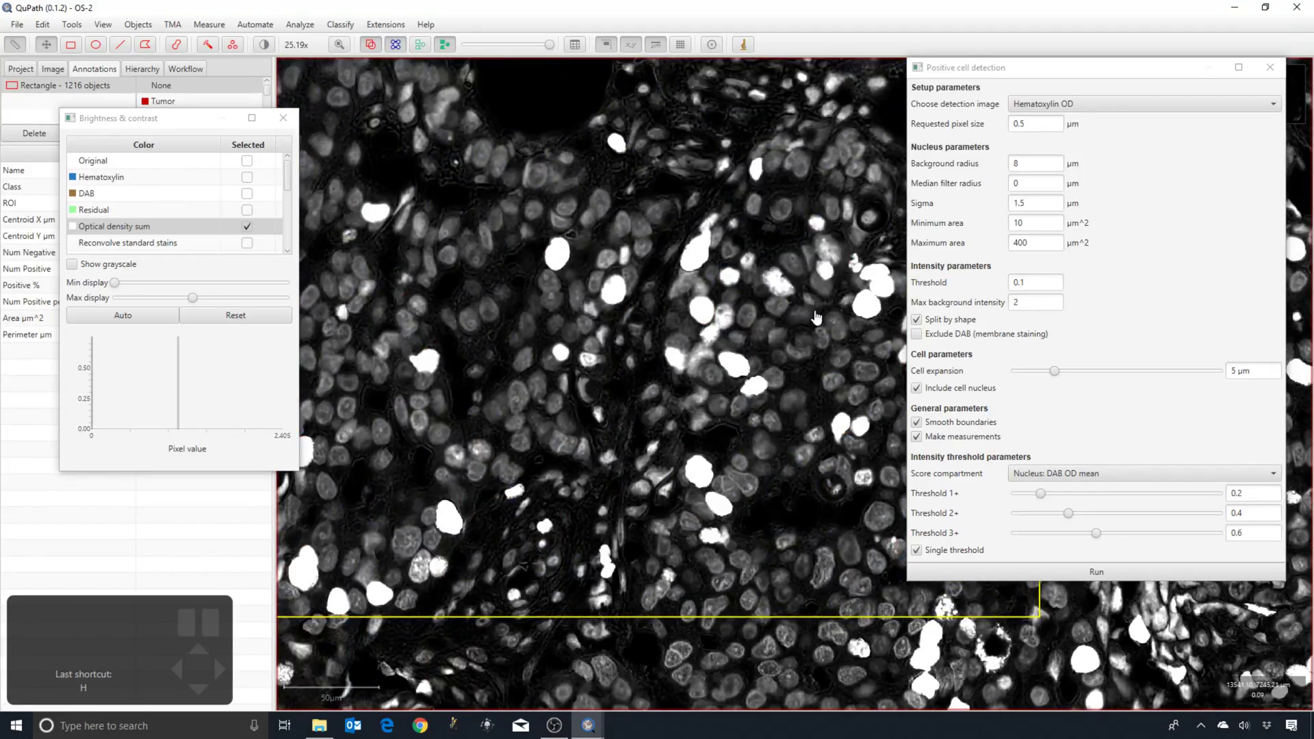
{"action": "left_click_drag", "start_coordinate": [493, 298], "coordinate": [601, 335]}
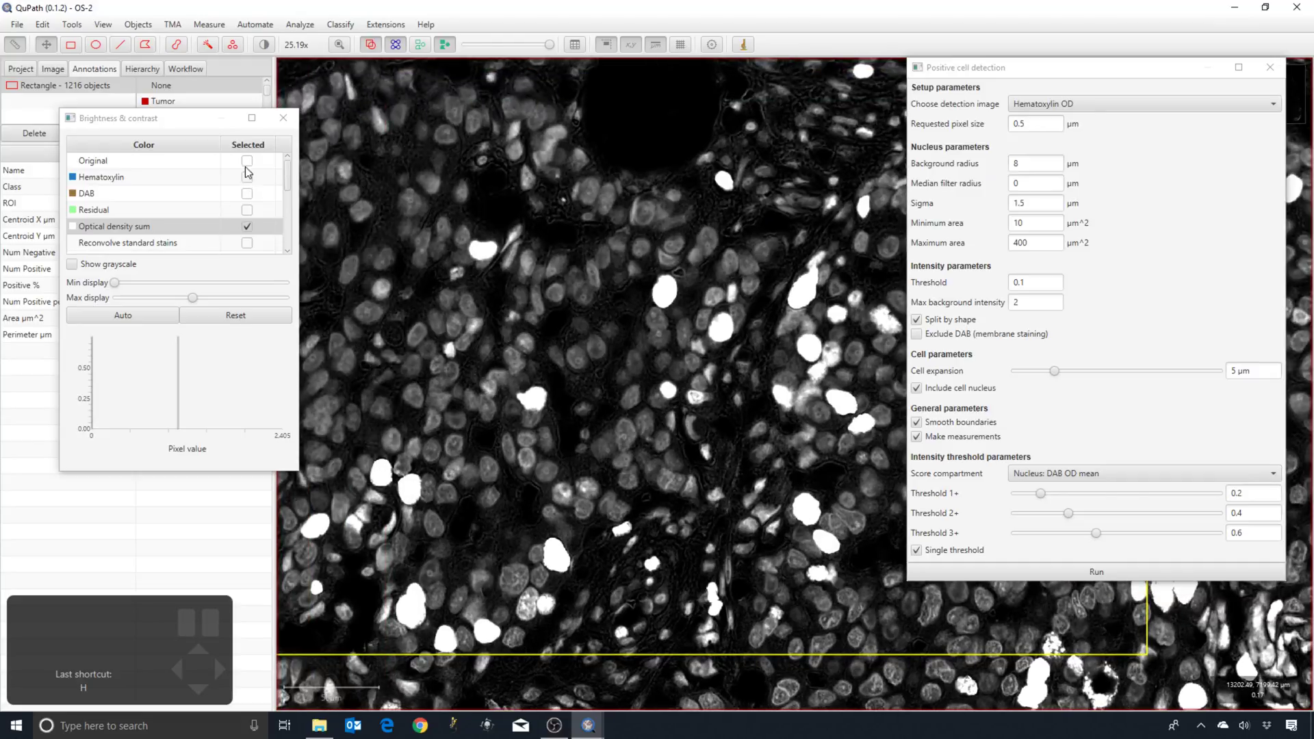
{"action": "left_click", "coordinate": [520, 262]}
Step: Set the detection image to Optical density sum and re-run positive cell detection, giving 1509 objects
{"action": "key", "text": "h"}
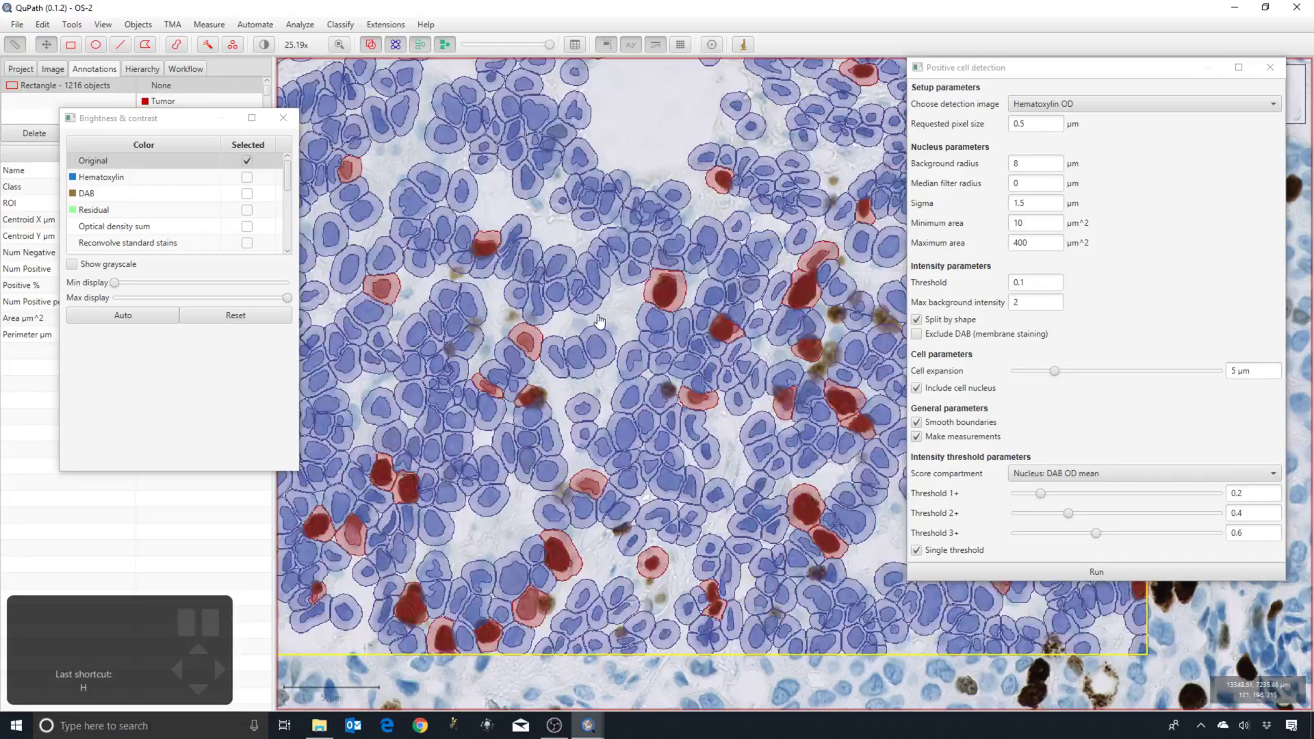
{"action": "double_click", "coordinate": [611, 317]}
{"action": "scroll", "scroll_direction": "down", "scroll_amount": 3}
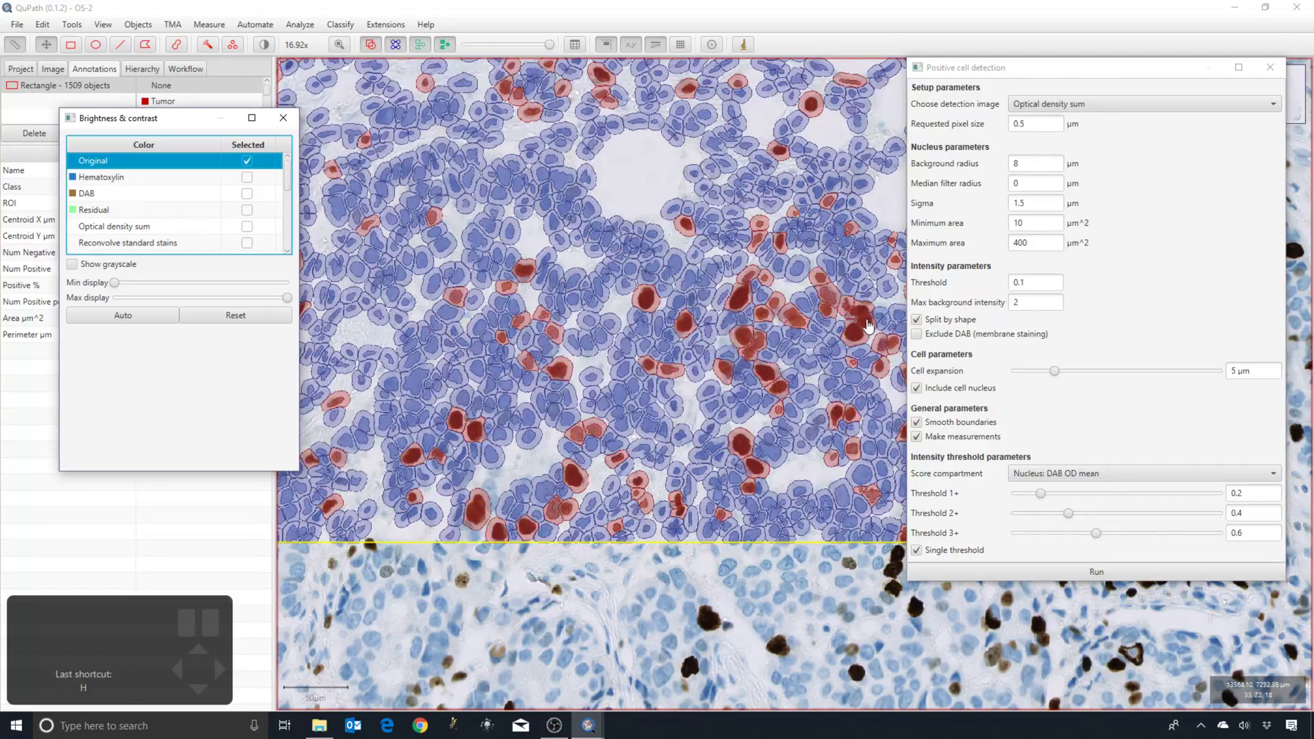
{"action": "scroll", "scroll_direction": "up", "scroll_amount": 3}
{"action": "left_click", "coordinate": [867, 327]}
Step: Zoom into the rectangle and toggle outlines to check the new nucleus detections
{"action": "scroll", "scroll_direction": "up", "scroll_amount": 3}
{"action": "key", "text": "h"}
{"action": "scroll", "scroll_direction": "up", "scroll_amount": 3}
{"action": "key", "text": "h"}
{"action": "scroll", "scroll_direction": "up", "scroll_amount": 3}
{"action": "key", "text": "f"}
{"action": "scroll", "scroll_direction": "up", "scroll_amount": 3}
{"action": "scroll", "scroll_direction": "up", "scroll_amount": 3}
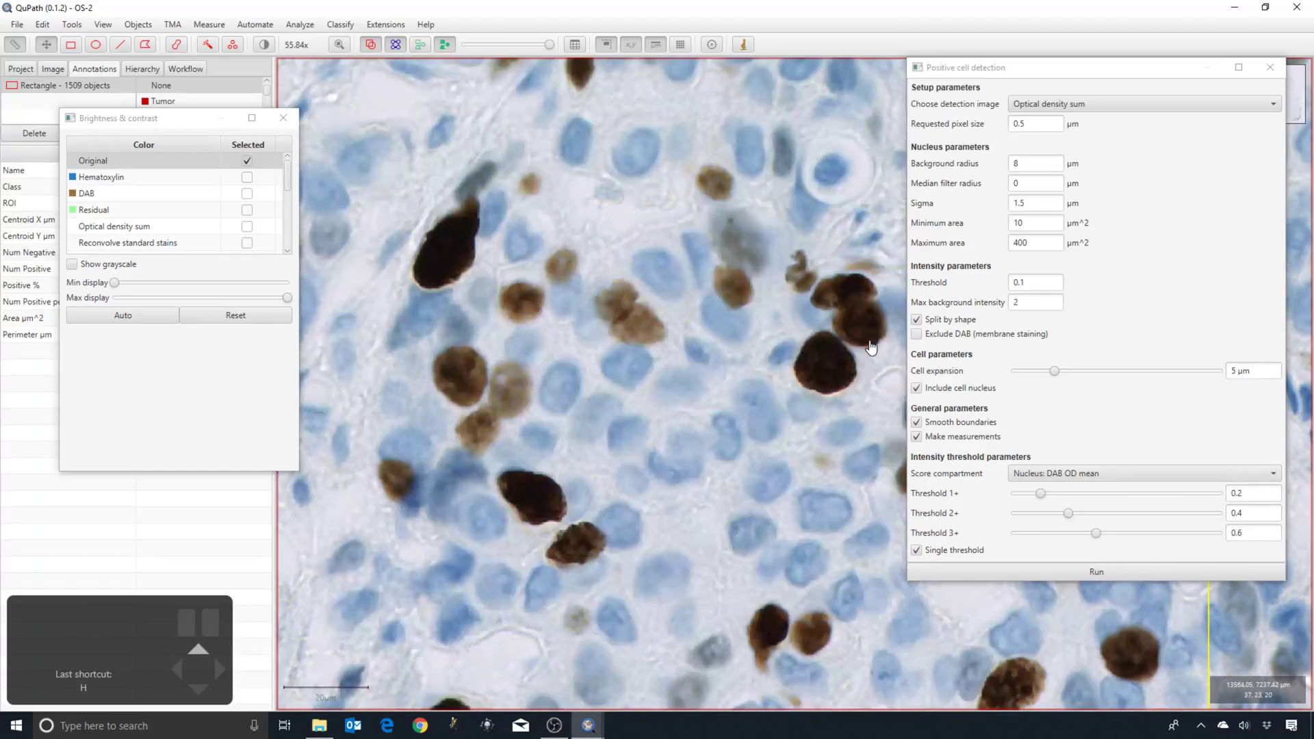
{"action": "scroll", "scroll_direction": "down", "scroll_amount": 3}
{"action": "key", "text": "h"}
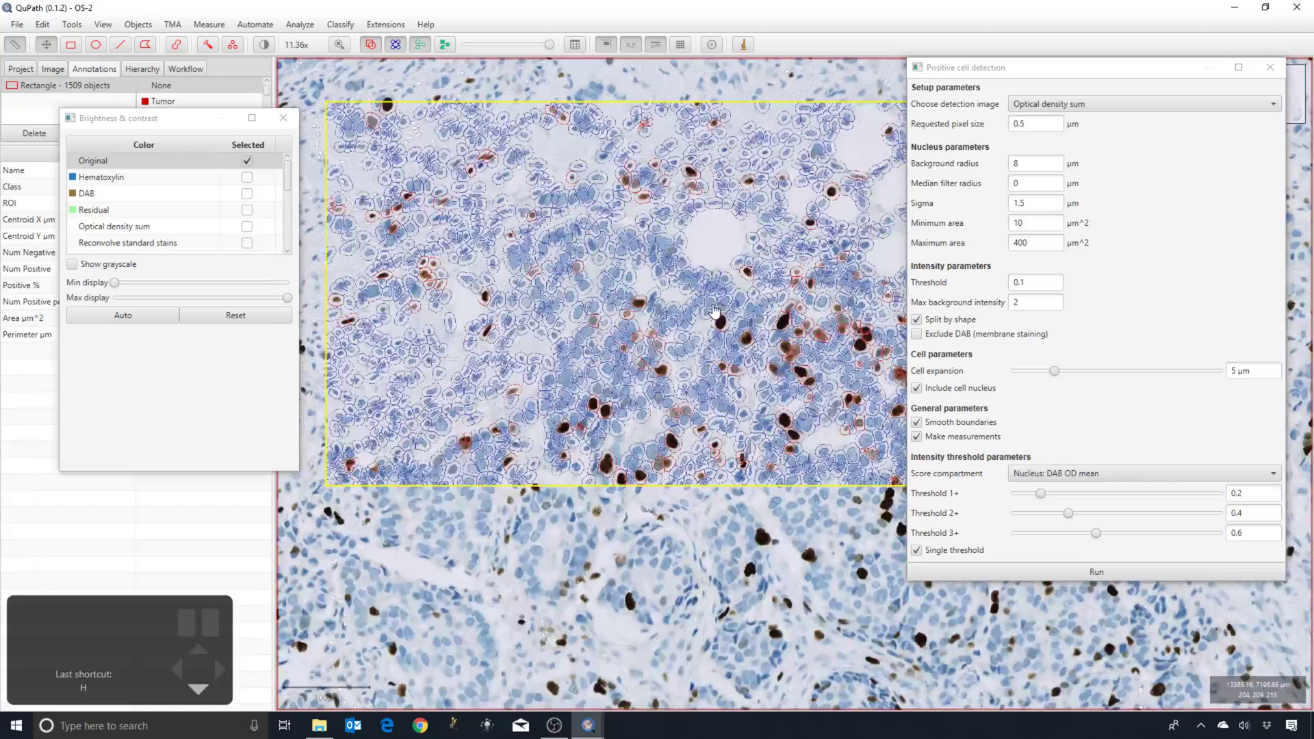